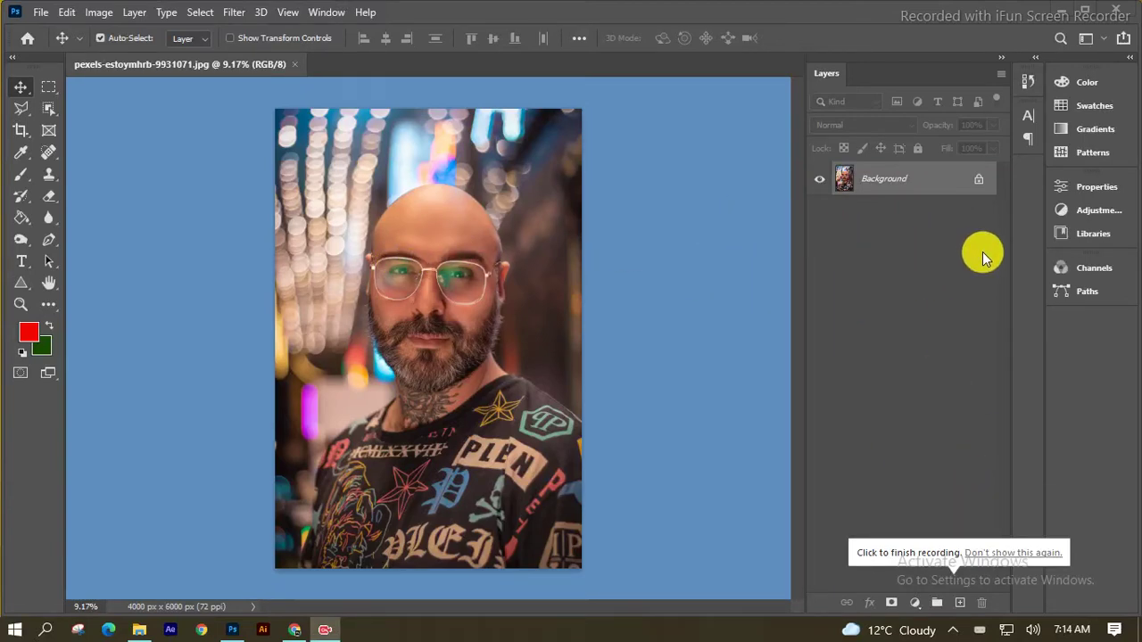
# Unlock the portrait background into Layer 0 and duplicate it
pyautogui.click(984, 184)
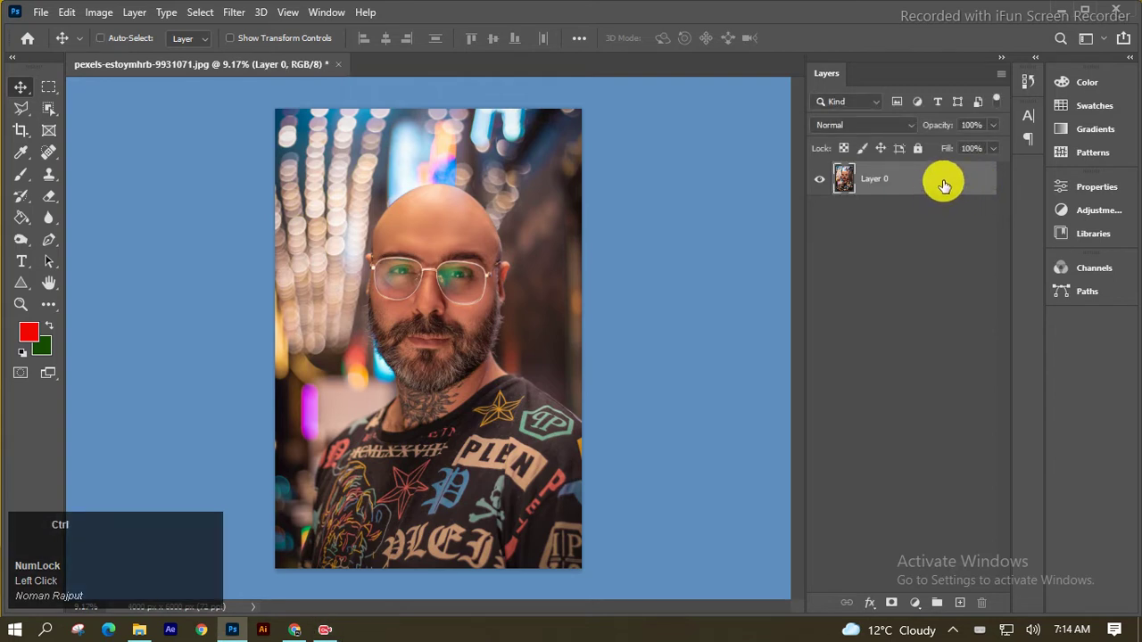
pyautogui.press('ctrl+j')
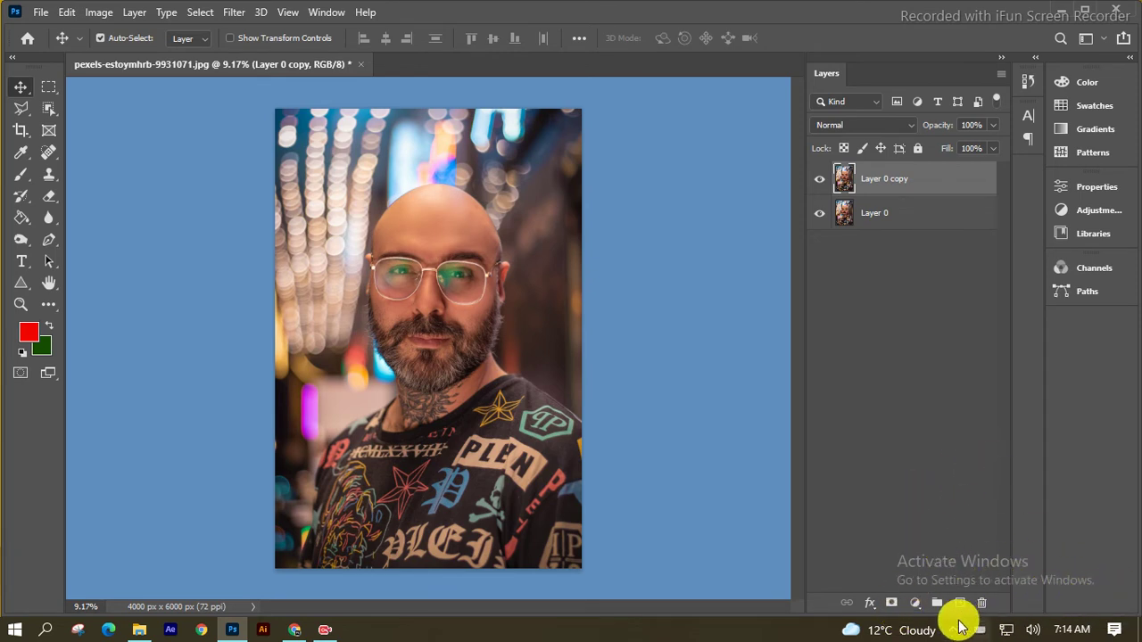
# Add a Brightness/Contrast adjustment and pull brightness down to darken the portrait copy
pyautogui.click(917, 587)
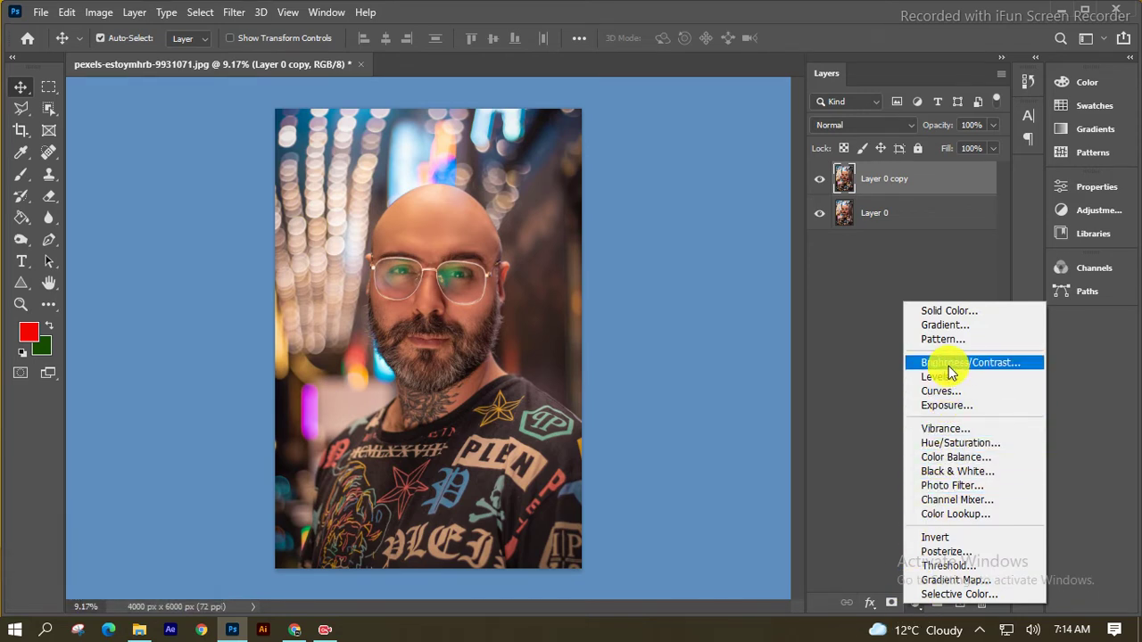
pyautogui.moveTo(950, 369); pyautogui.dragTo(1018, 182)
pyautogui.moveTo(903, 281); pyautogui.dragTo(925, 468)
pyautogui.moveTo(880, 291); pyautogui.dragTo(1017, 182)
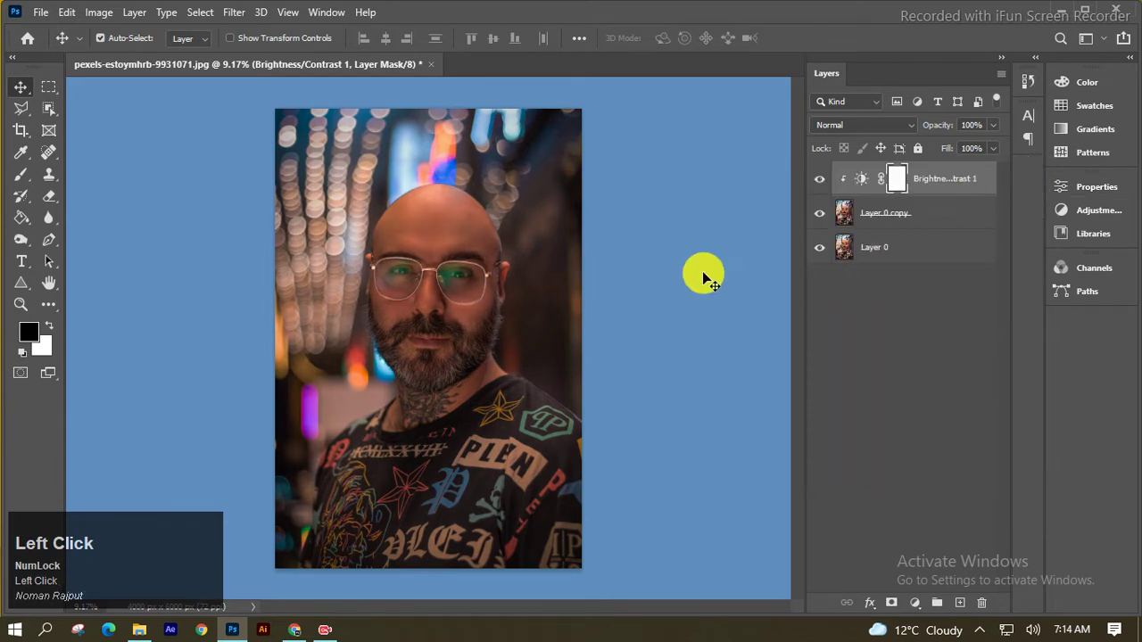
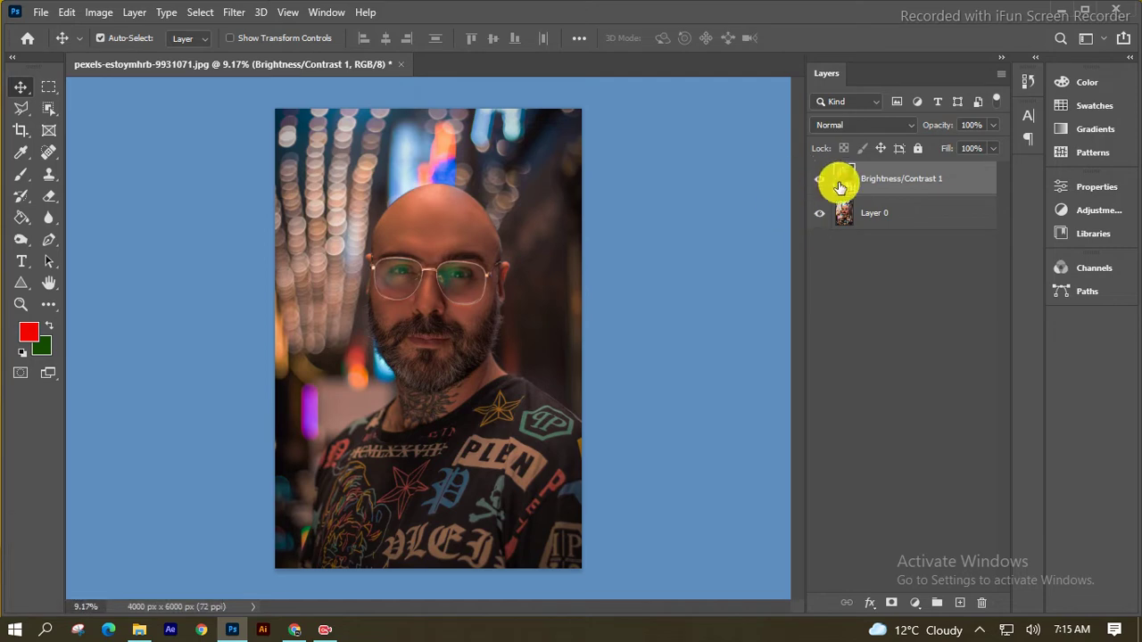
# Merge the darkening adjustment down into the portrait copy layer
pyautogui.rightClick(965, 176)
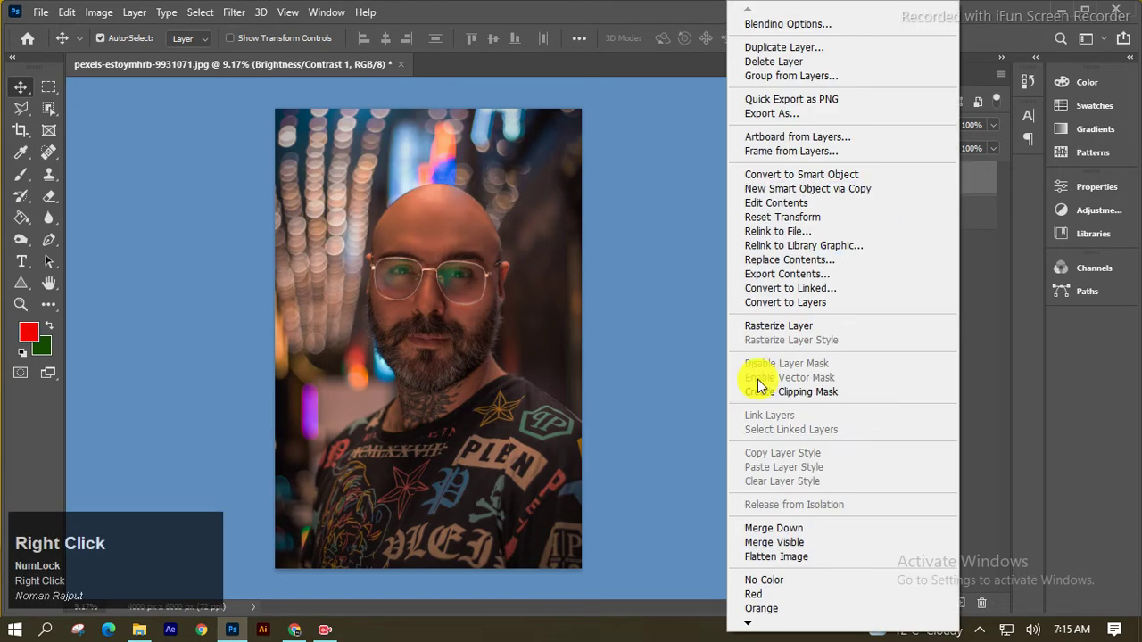
pyautogui.click(771, 338)
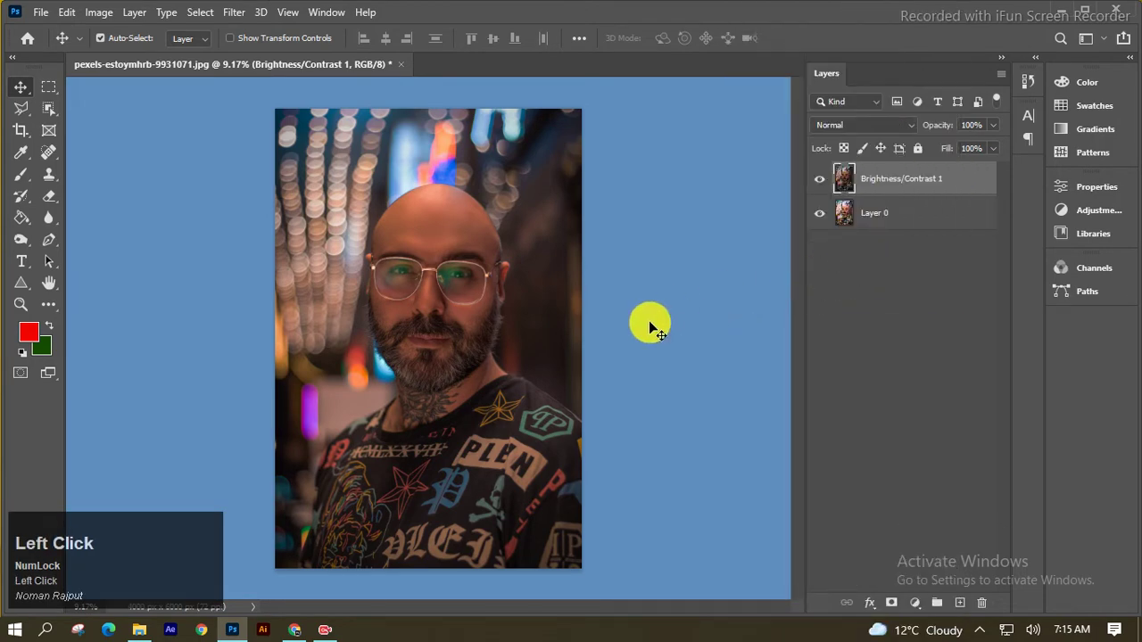
pyautogui.click(820, 184)
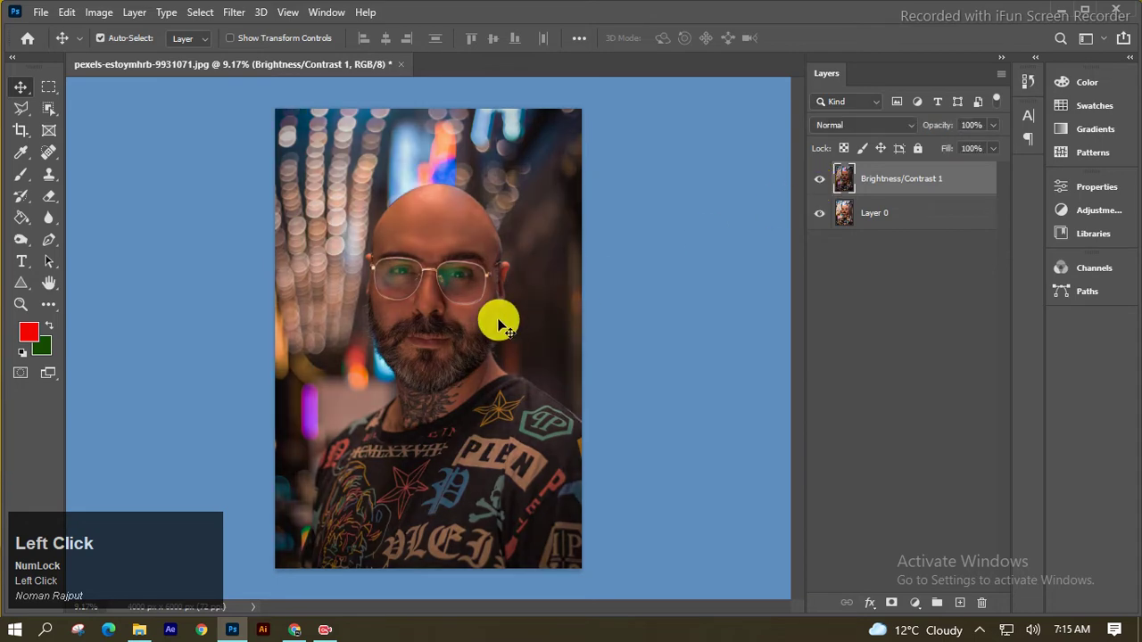
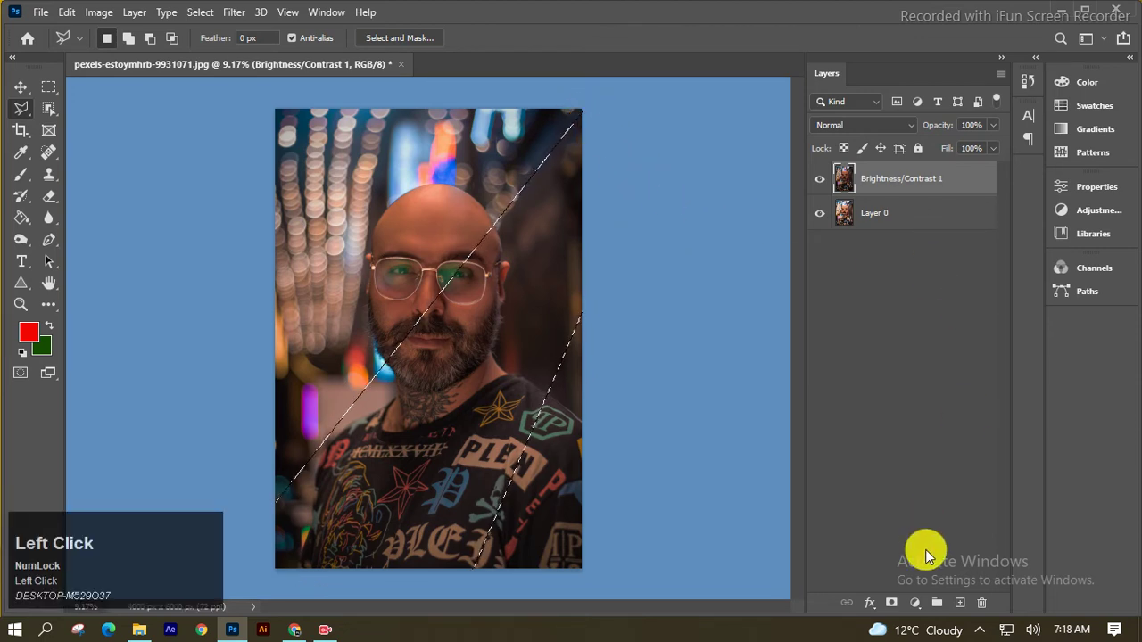
# Raise the masked diagonal streak's brightness to about 93
pyautogui.moveTo(922, 617); pyautogui.dragTo(985, 278)
pyautogui.moveTo(943, 278); pyautogui.dragTo(984, 267)
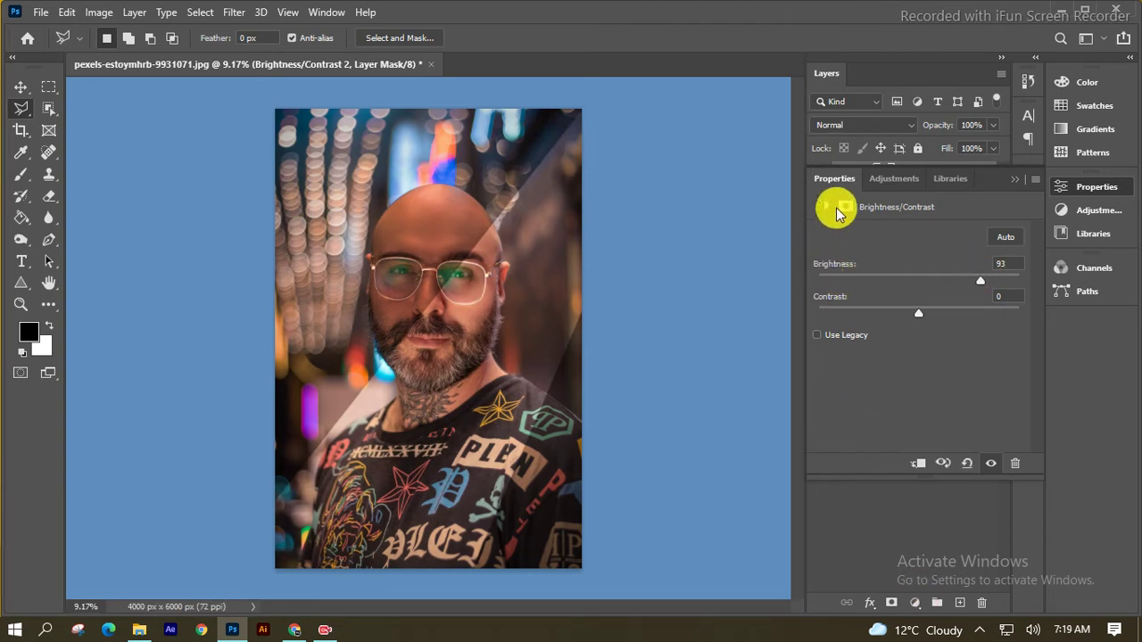
# Feather the streak adjustment's mask to about 66 px so its edges blend in
pyautogui.moveTo(846, 205); pyautogui.dragTo(937, 362)
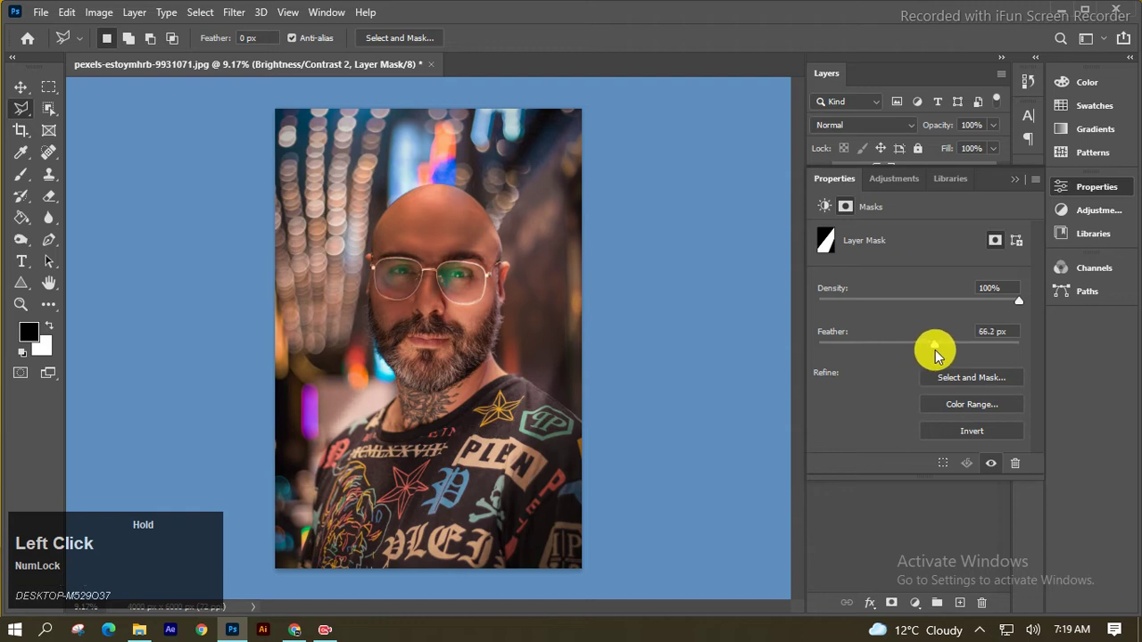
pyautogui.moveTo(934, 346); pyautogui.dragTo(1022, 187)
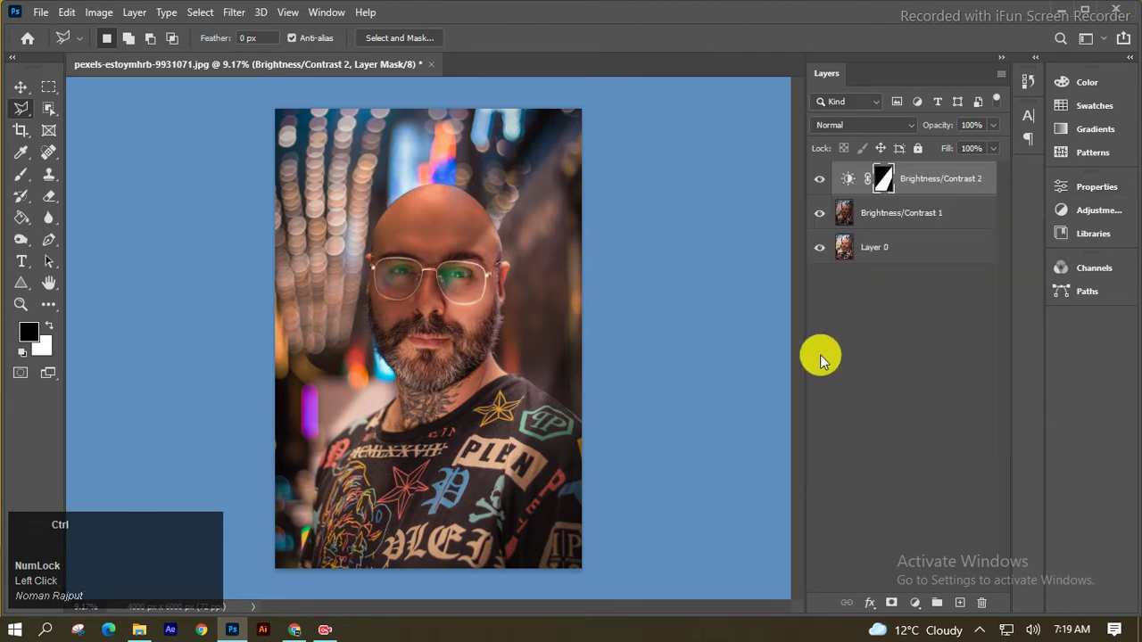
# Duplicate the streak adjustment and invert the copy's mask to target the area outside the streak
pyautogui.press('ctrl+j')
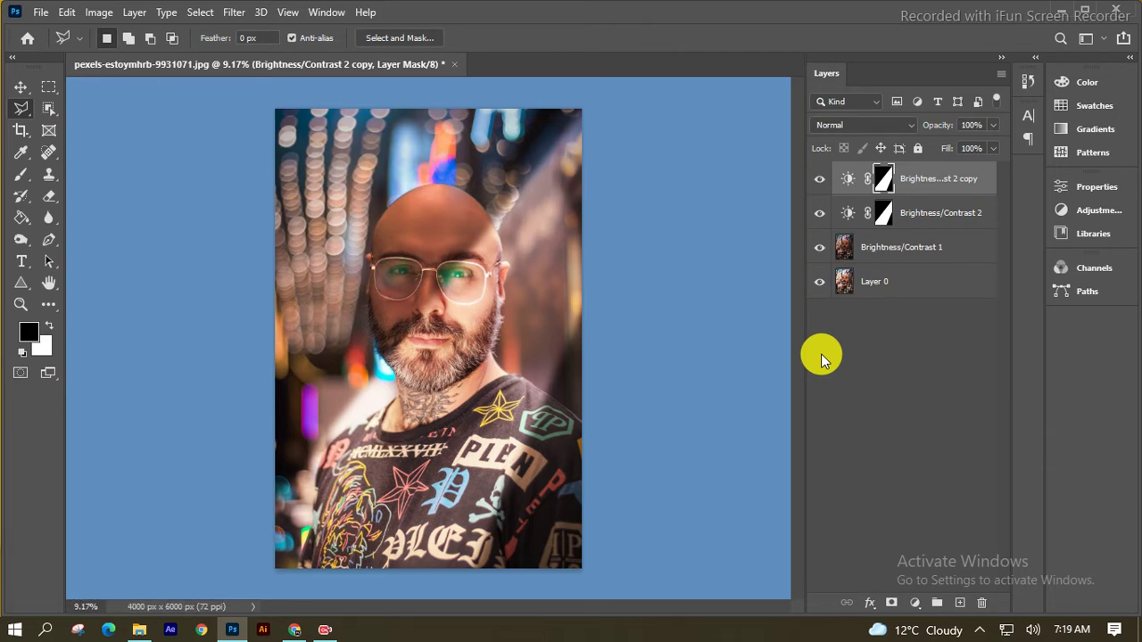
pyautogui.click(865, 346)
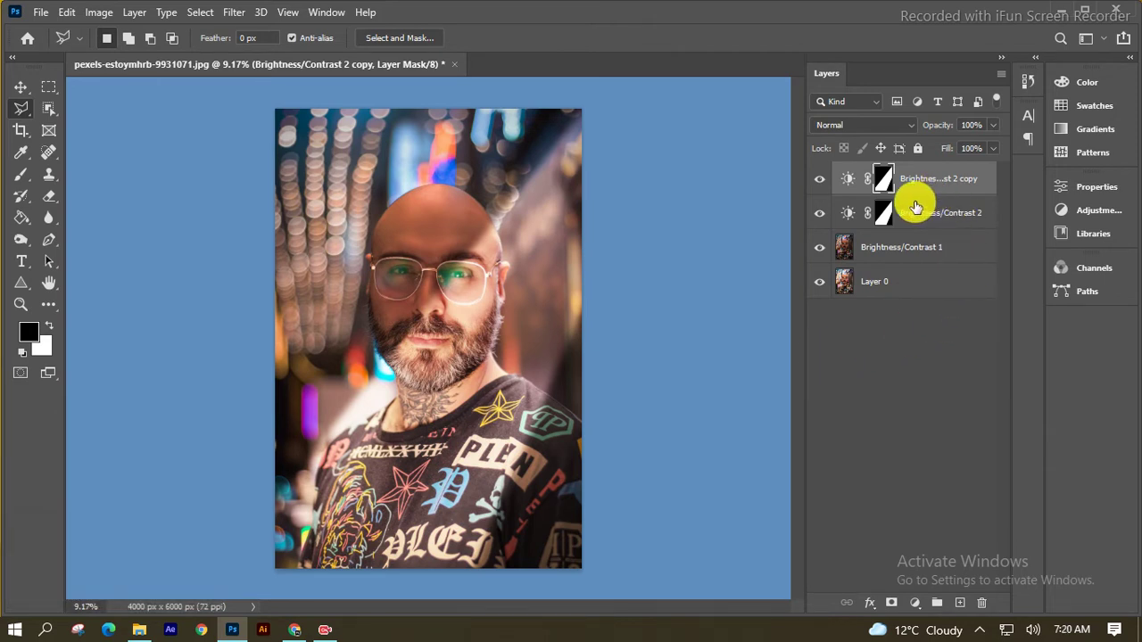
pyautogui.click(888, 183)
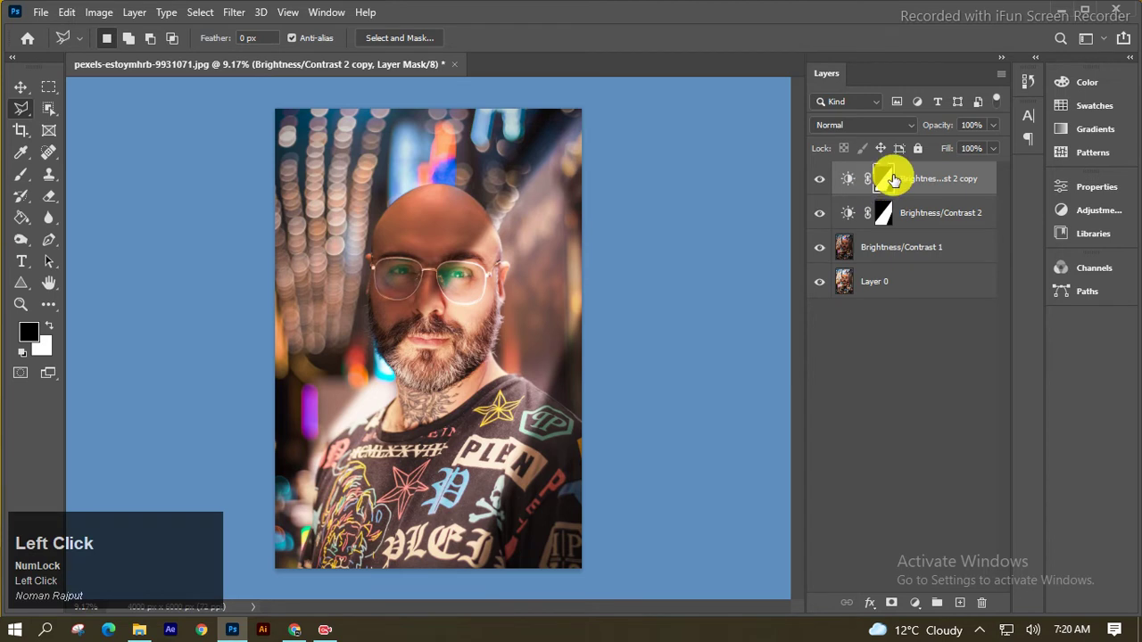
pyautogui.press('ctrl+i')
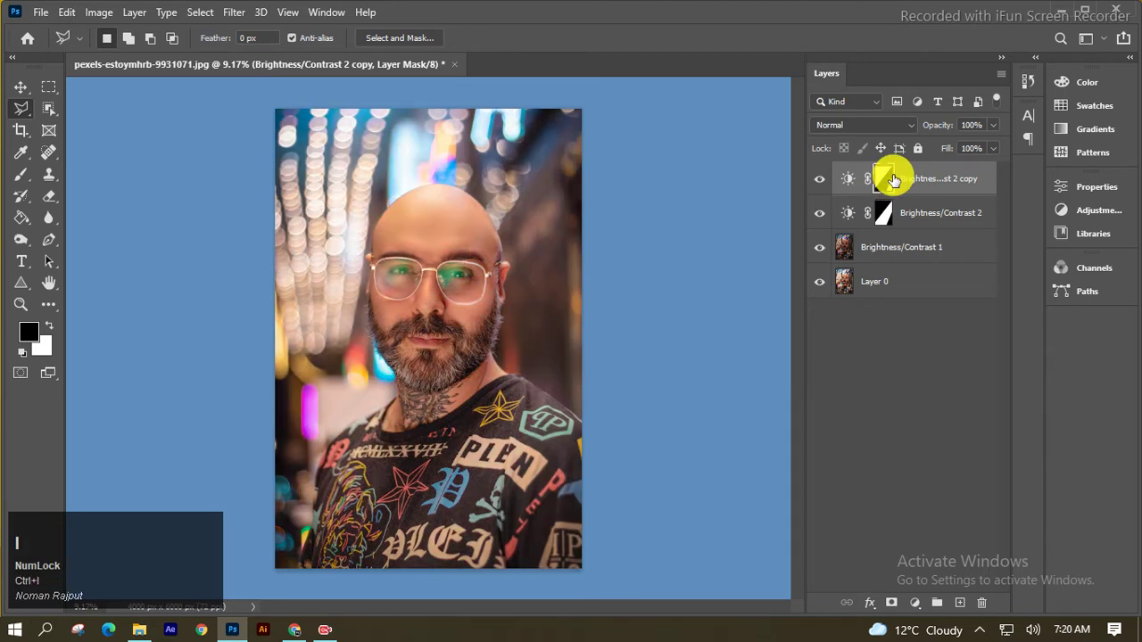
# Darken outside the streak to about −30 brightness and widen the mask feather toward 163 px
pyautogui.moveTo(853, 181); pyautogui.dragTo(1018, 181)
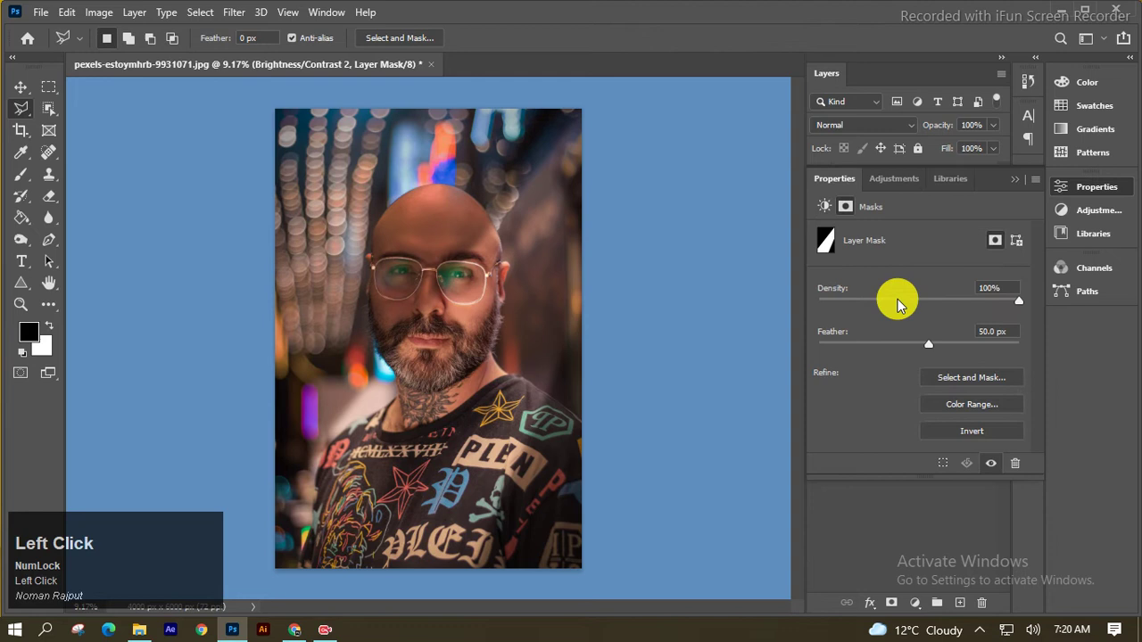
pyautogui.moveTo(967, 351); pyautogui.dragTo(944, 352)
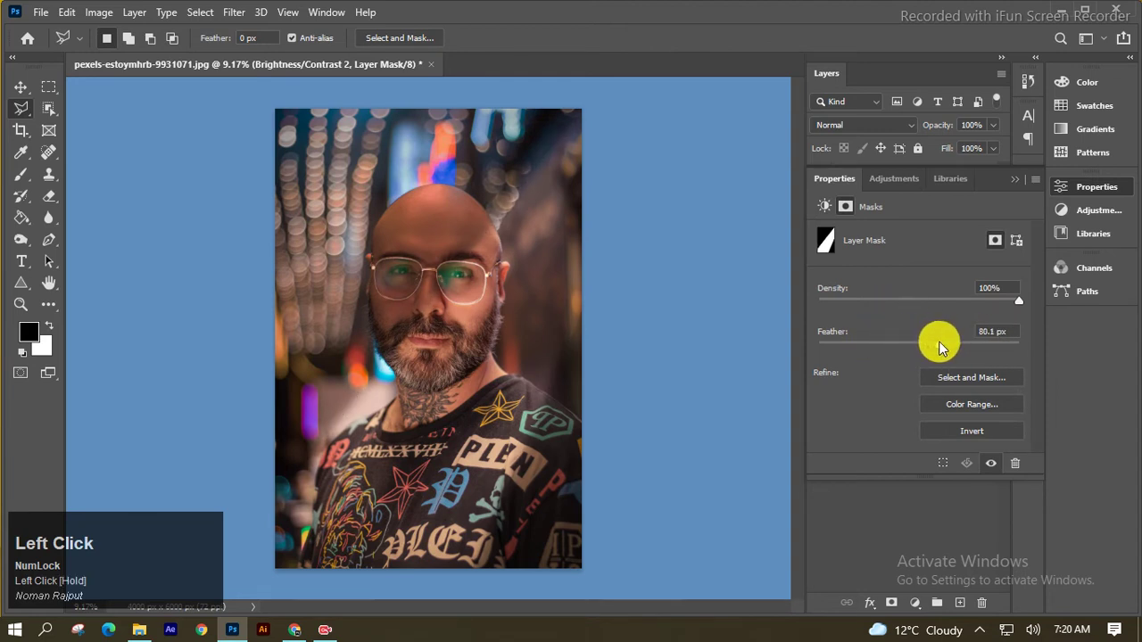
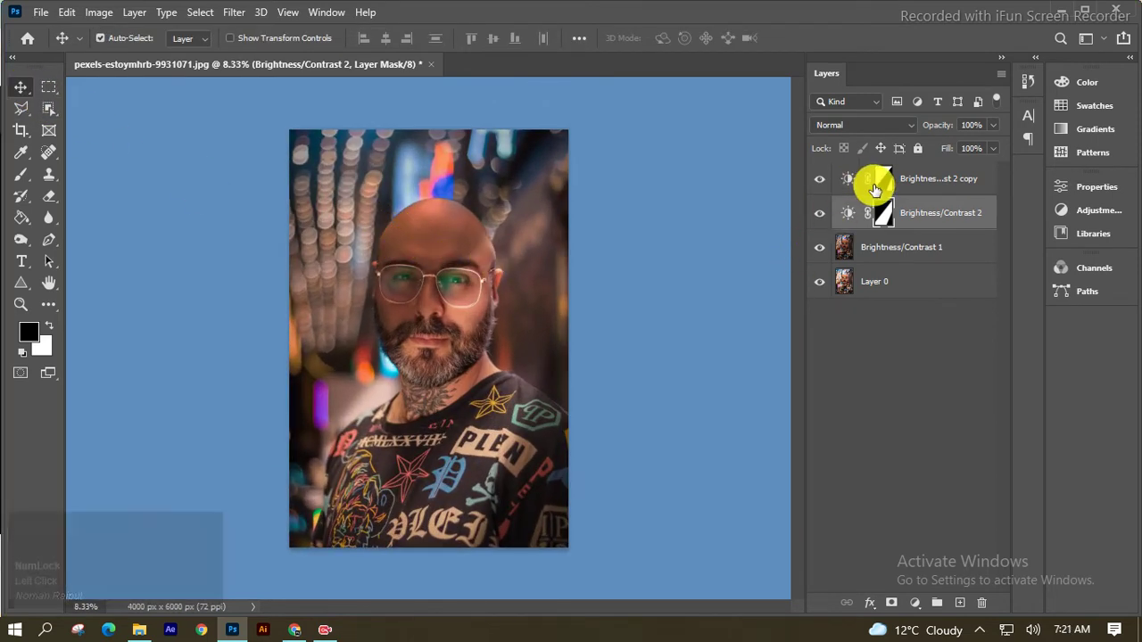
pyautogui.moveTo(868, 317); pyautogui.dragTo(1021, 174)
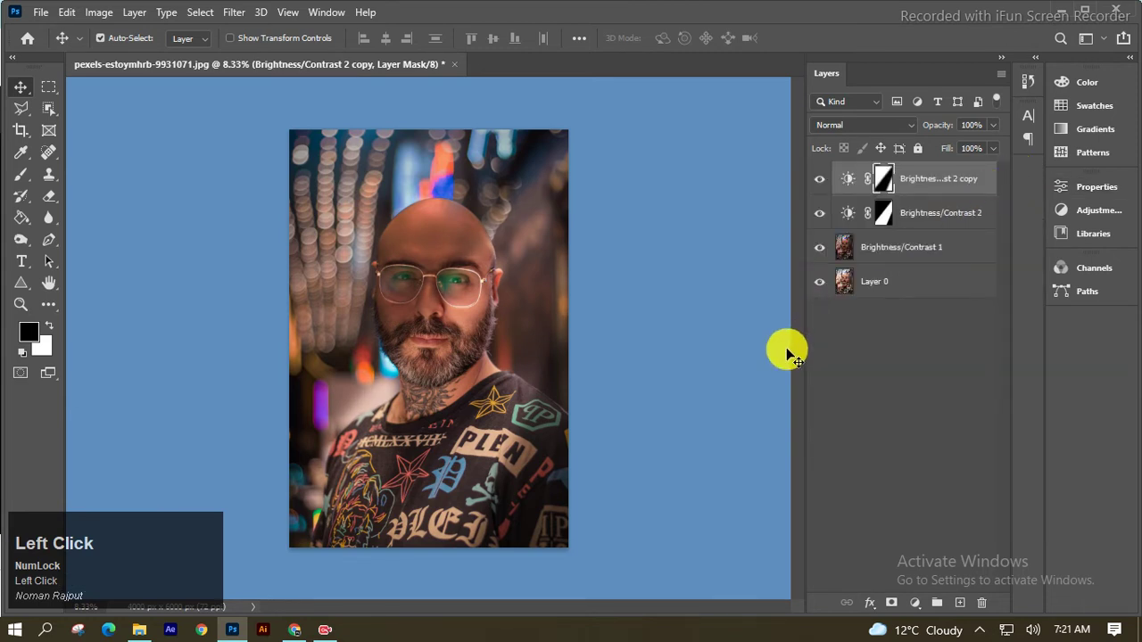
# Add a Levels adjustment on top and shift midtones to about 0.85
pyautogui.click(903, 461)
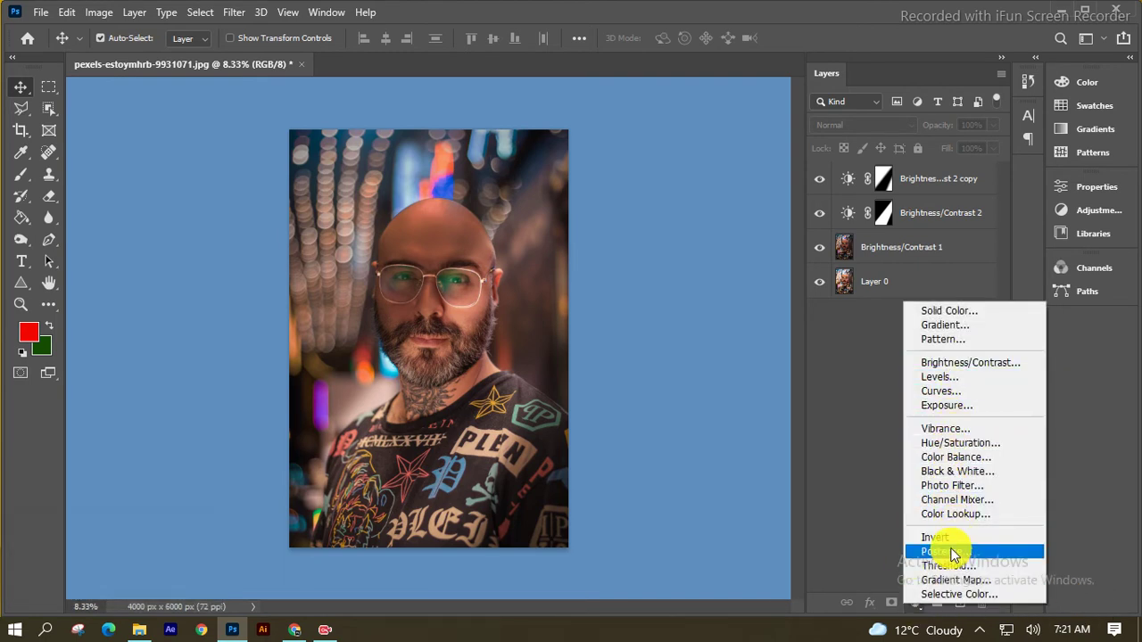
pyautogui.click(943, 386)
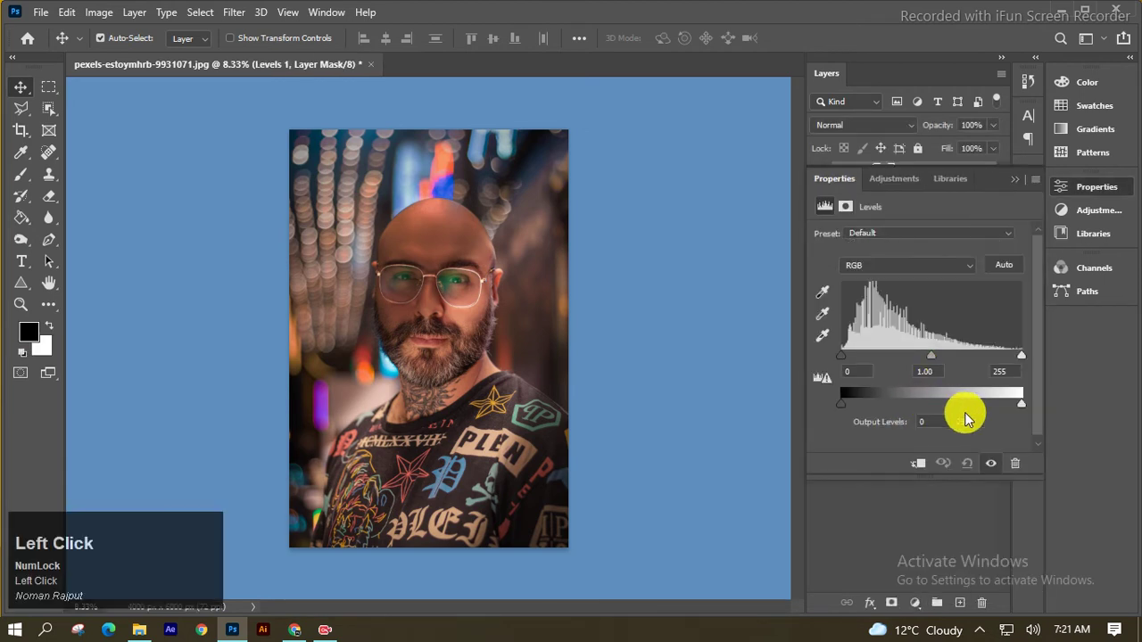
pyautogui.moveTo(937, 356); pyautogui.dragTo(1016, 187)
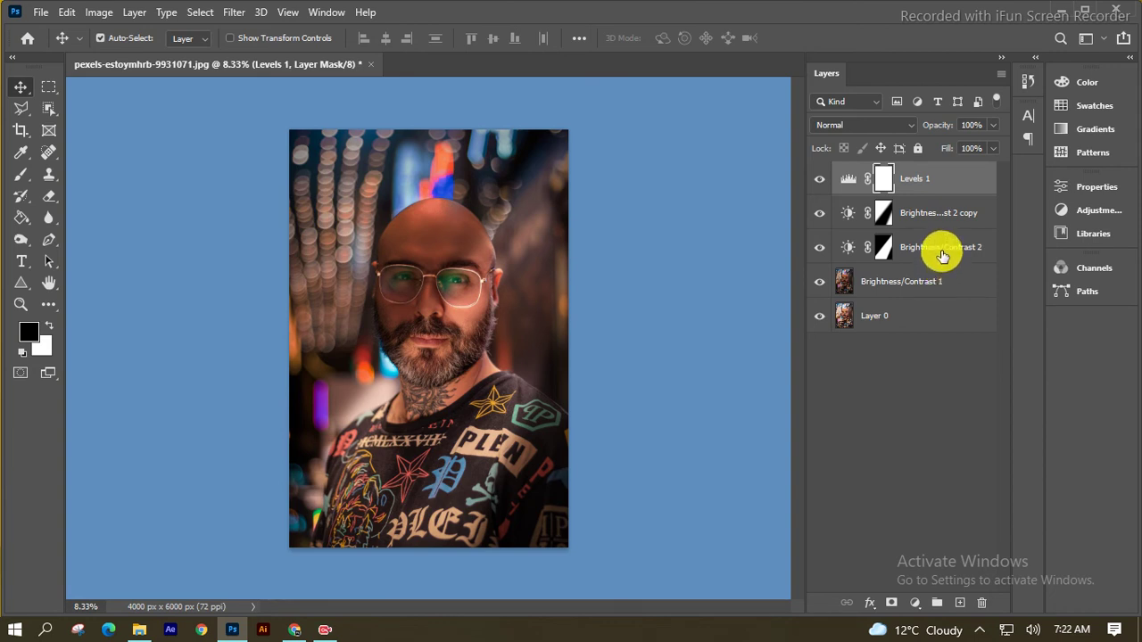
# Group the adjustments into Group 1, move Brightness/Contrast 1 inside, and toggle the group to compare
pyautogui.press('shift+Num_Lock')
pyautogui.moveTo(949, 251); pyautogui.dragTo(844, 171)
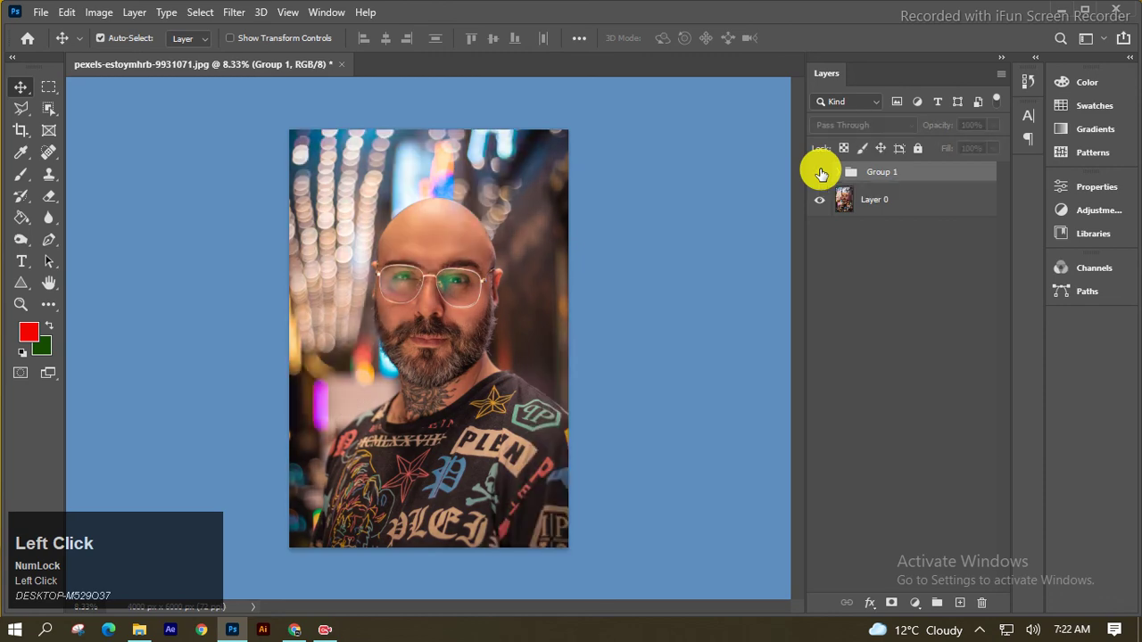
pyautogui.click(826, 173)
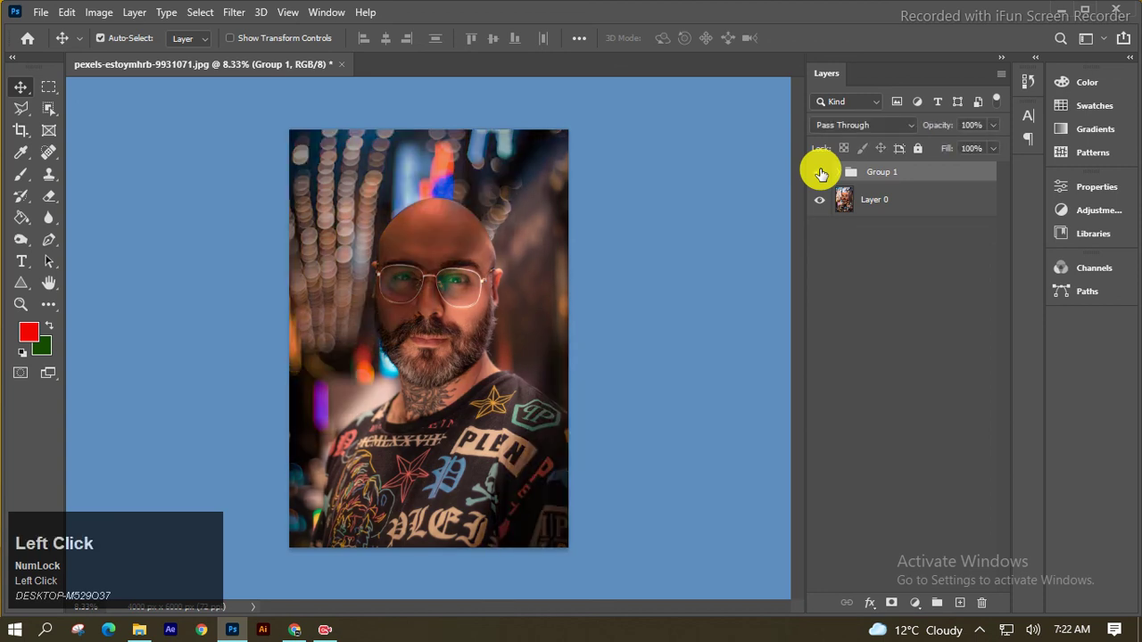
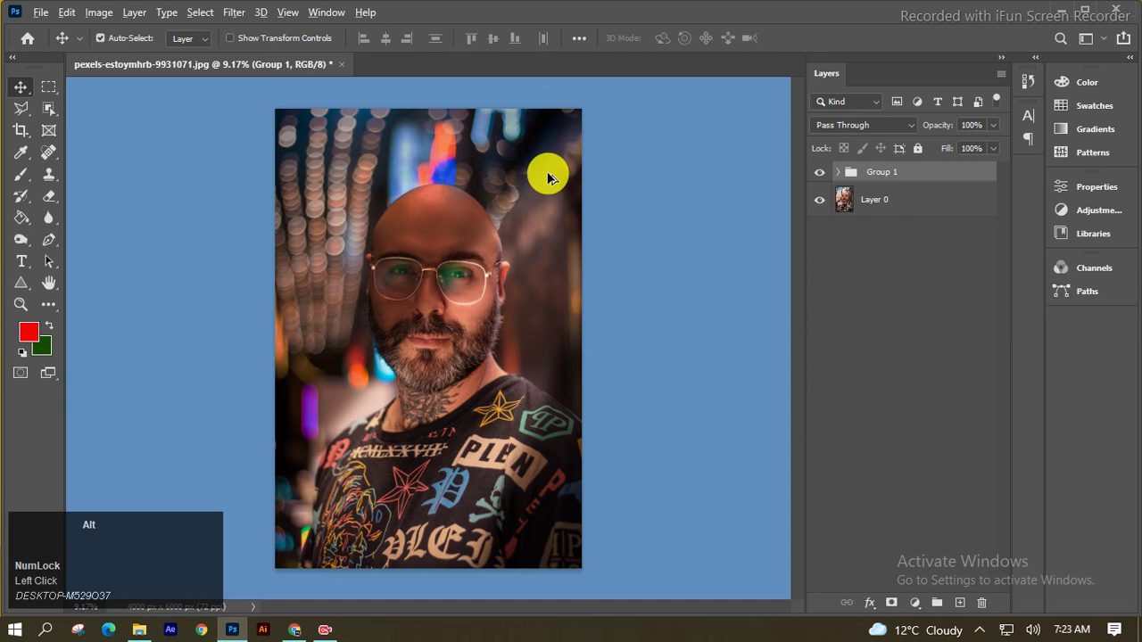
pyautogui.scroll(-3)
pyautogui.scroll(3)
pyautogui.scroll(3)
pyautogui.scroll(-3)
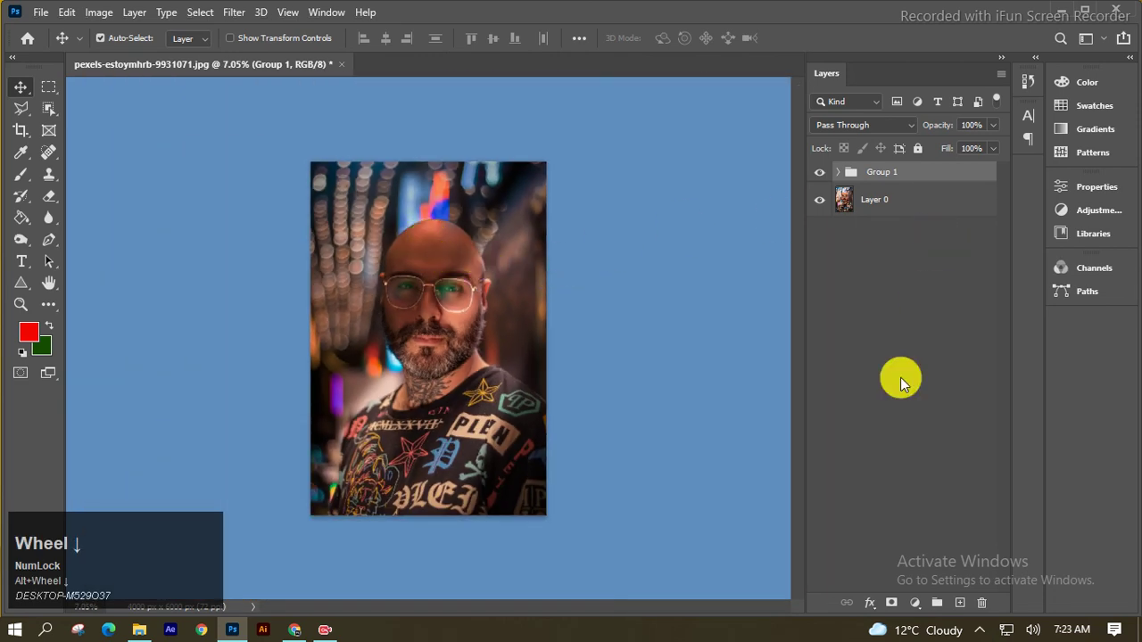